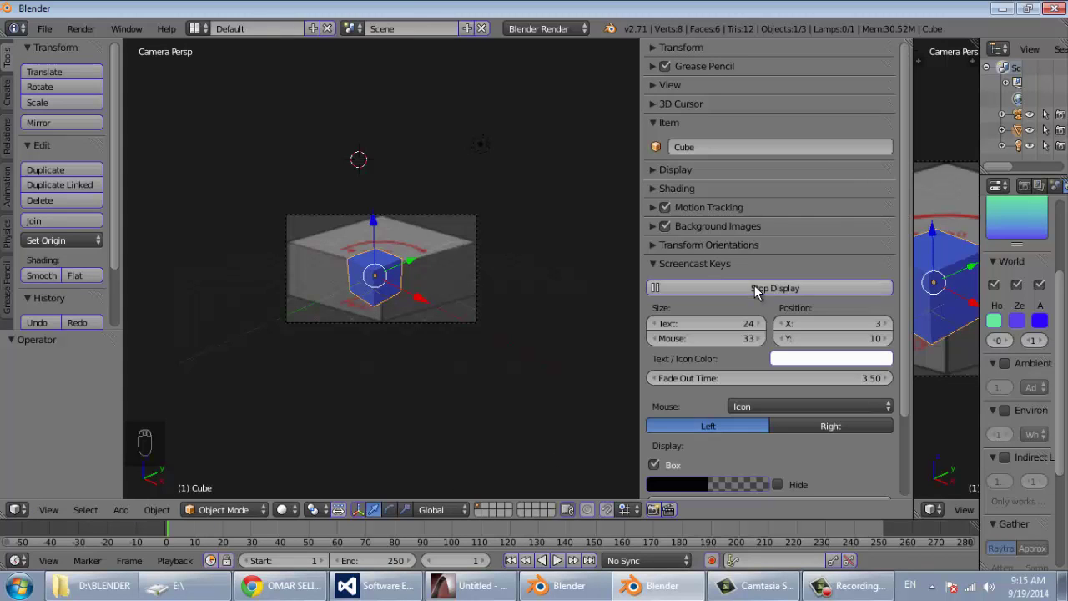
Deselect every object in the scene so the blue cube loses its outline and handles
{"action": "left_click_drag", "start_coordinate": [319, 388], "coordinate": [371, 408]}
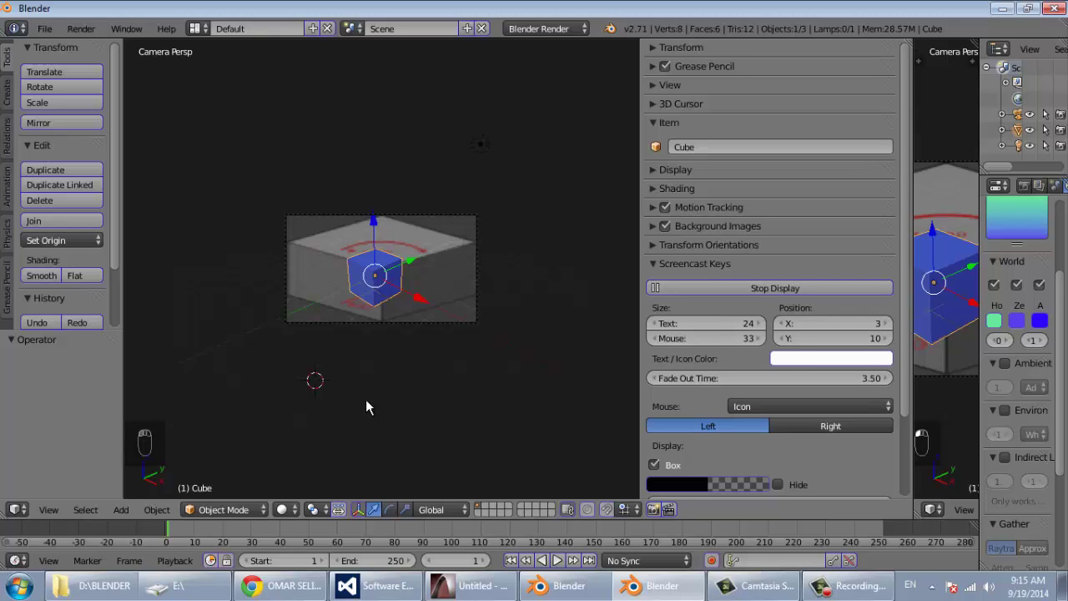
{"action": "key", "text": "a"}
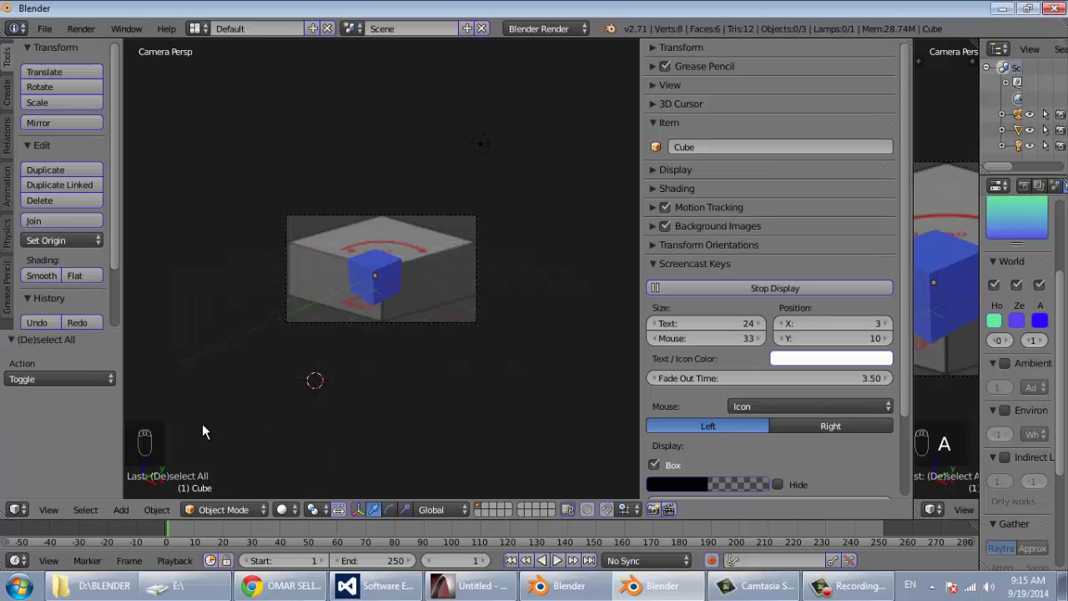
{"action": "key", "text": "b"}
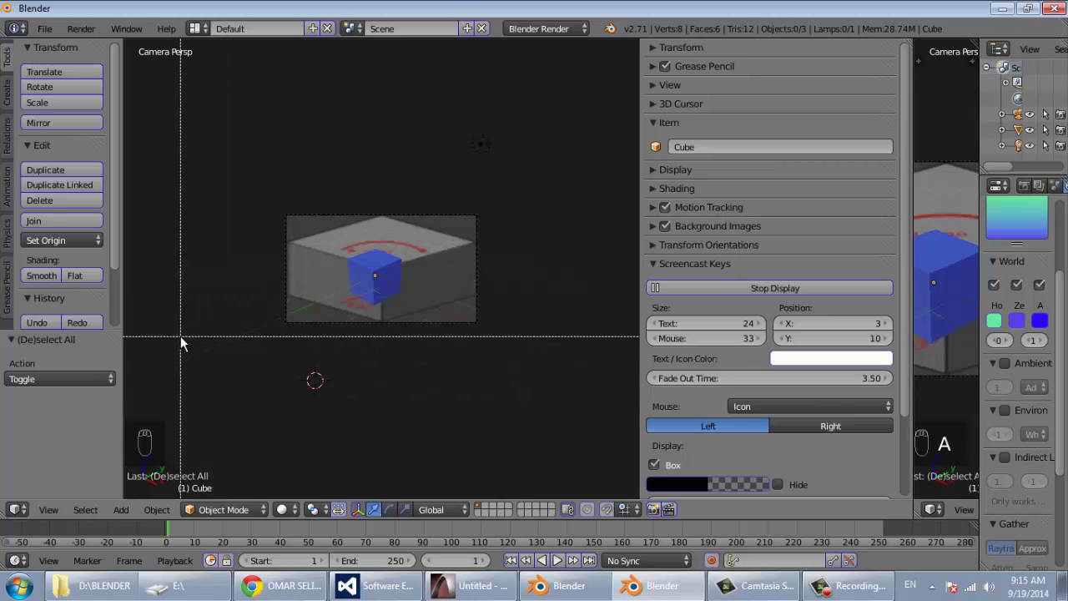
Cancel the pending box selection before changing the editor type
{"action": "key", "text": "Escape"}
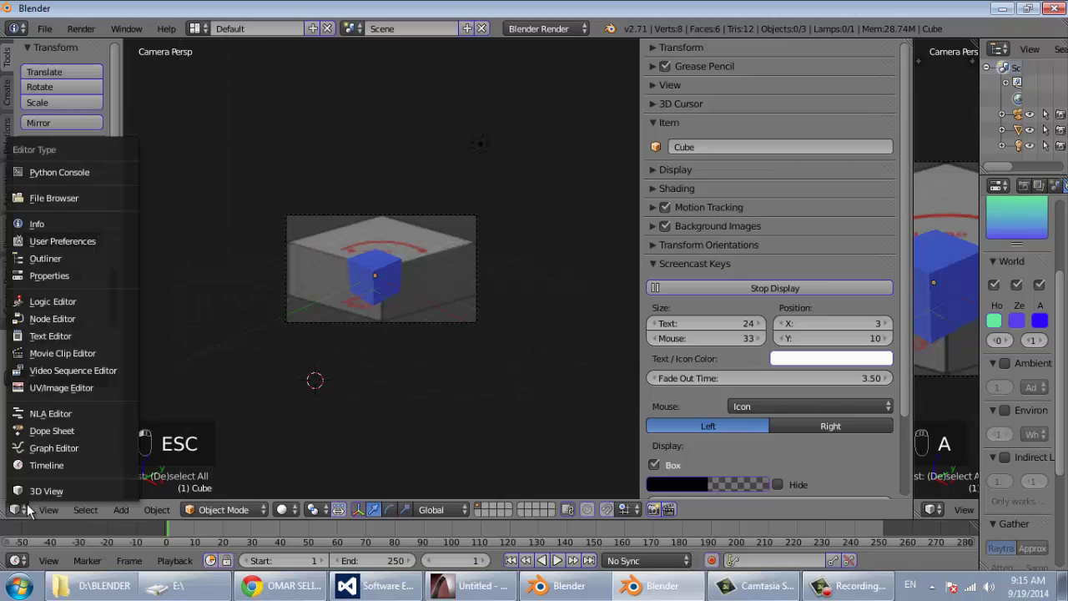
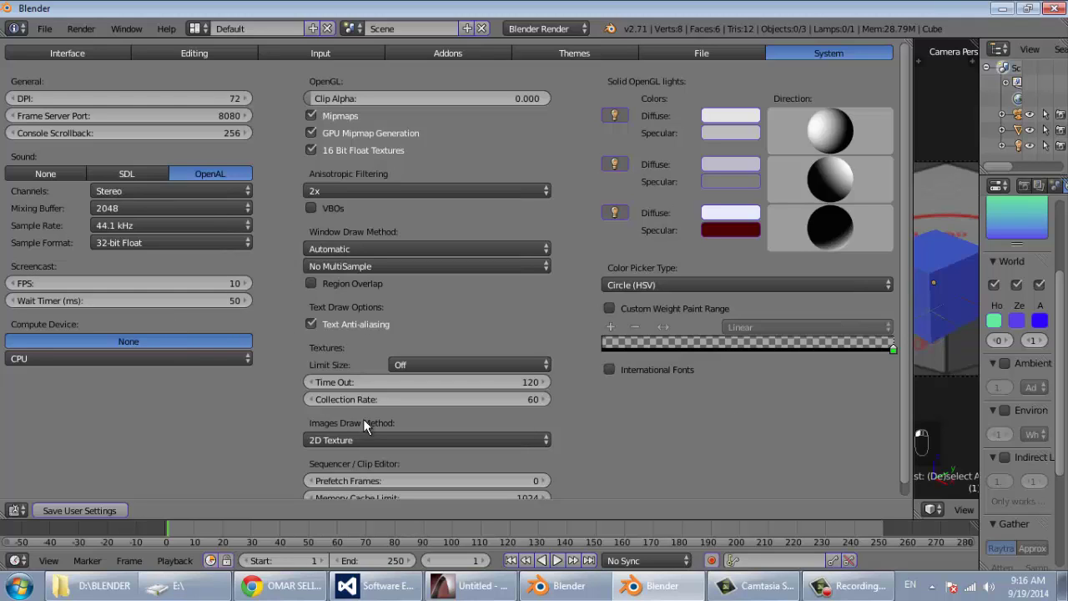
Switch the main area from system preferences back to the 3D View of the cube
{"action": "left_click", "coordinate": [377, 377]}
{"action": "left_click_drag", "start_coordinate": [431, 533], "coordinate": [313, 503]}
{"action": "left_click_drag", "start_coordinate": [145, 517], "coordinate": [35, 511]}
{"action": "left_click", "coordinate": [47, 500]}
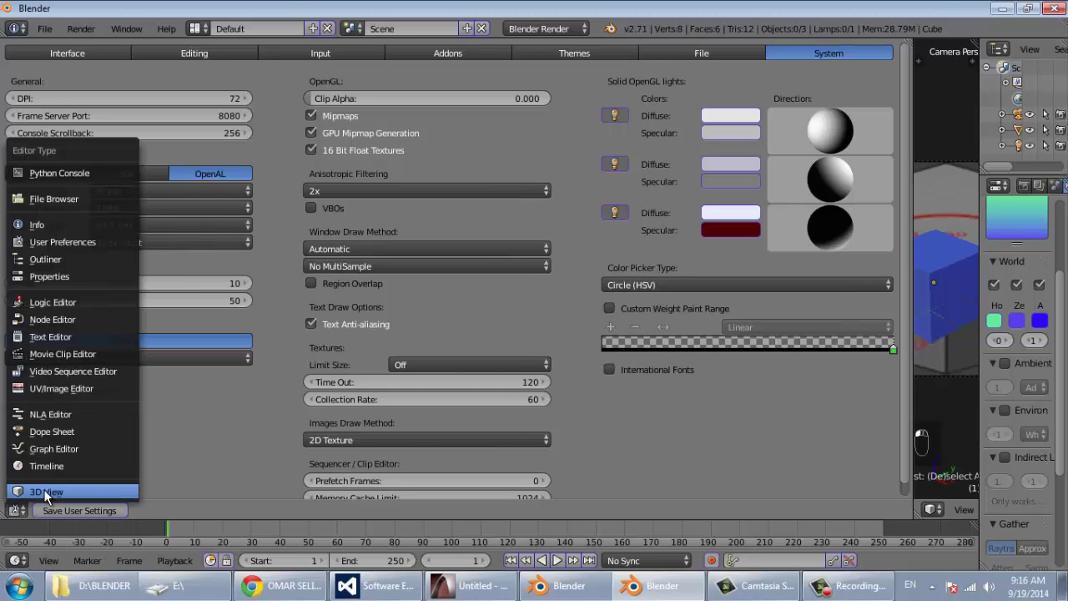
{"action": "key", "text": "r"}
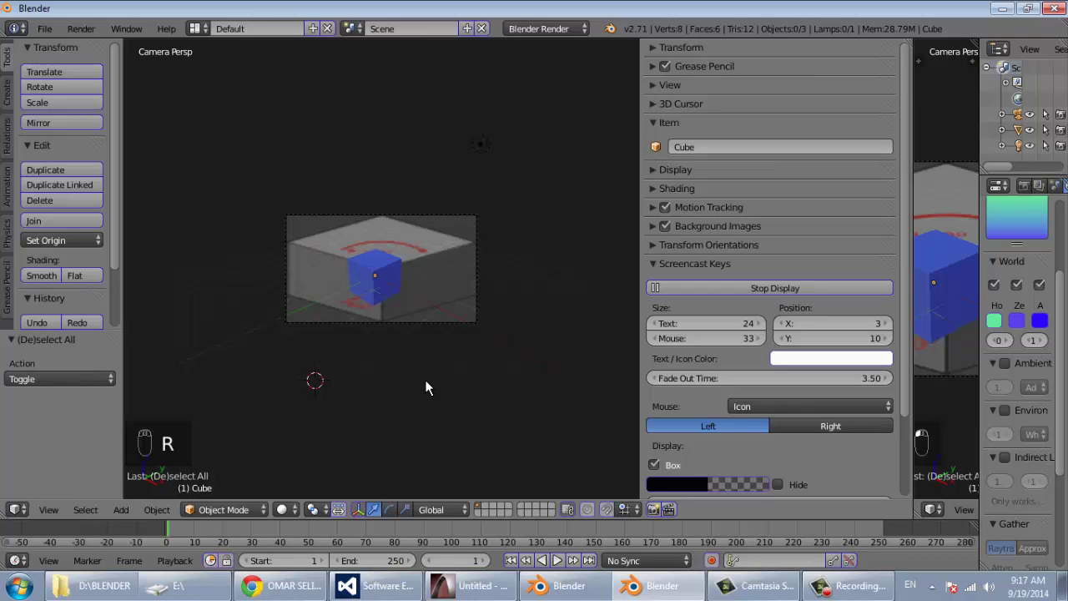
Select all three scene objects, cancelling the stray move prompt
{"action": "key", "text": "a"}
{"action": "key", "text": "m"}
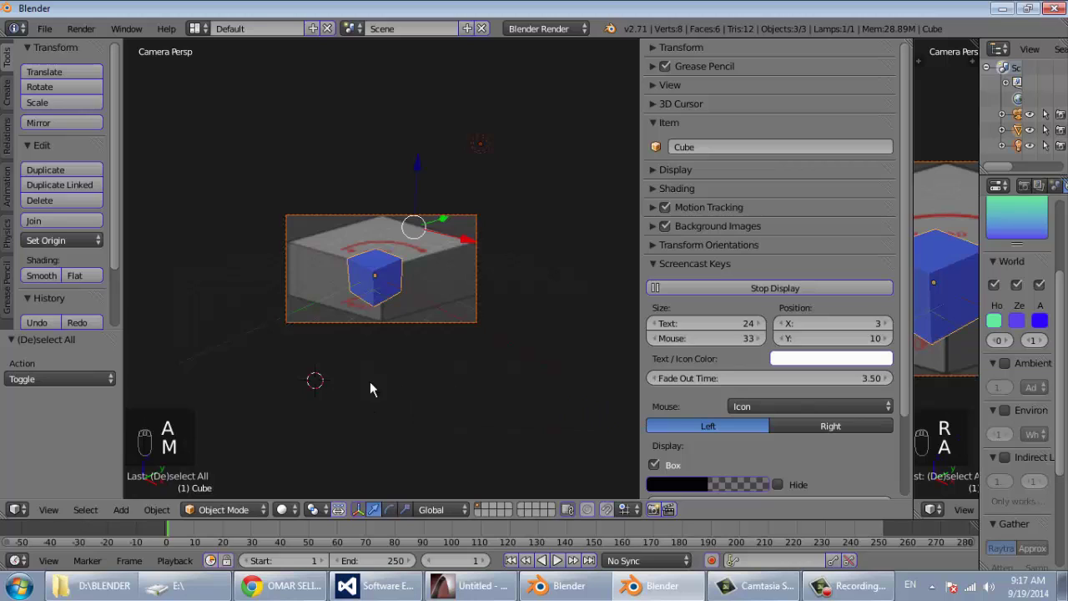
{"action": "key", "text": "Escape"}
{"action": "key", "text": "Escape"}
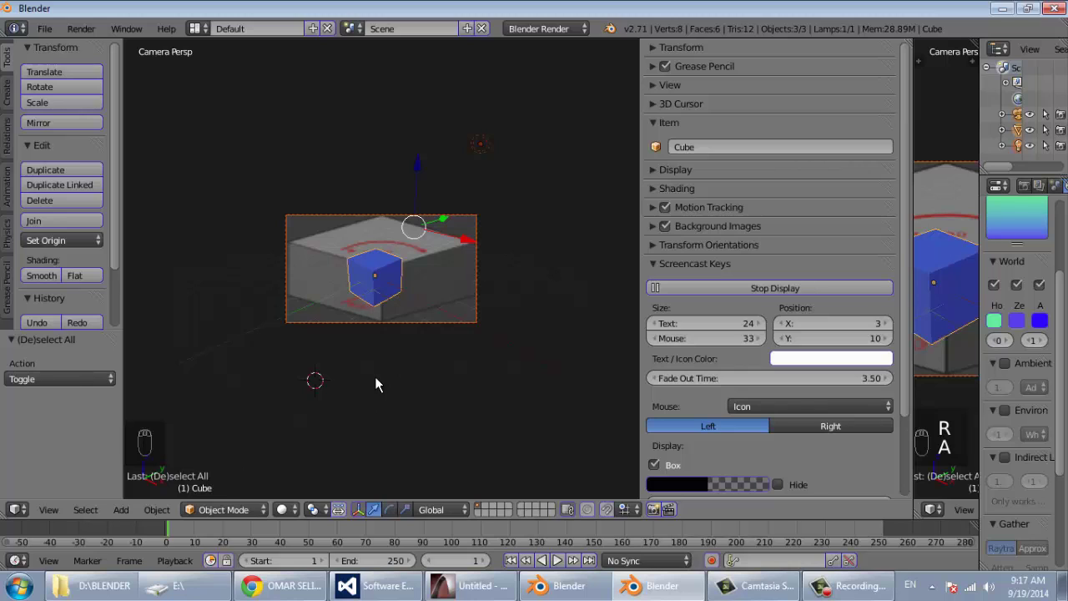
Cycle between free perspective, camera view and top view with the numpad
{"action": "key", "text": "KP_5"}
{"action": "key", "text": "KP_5"}
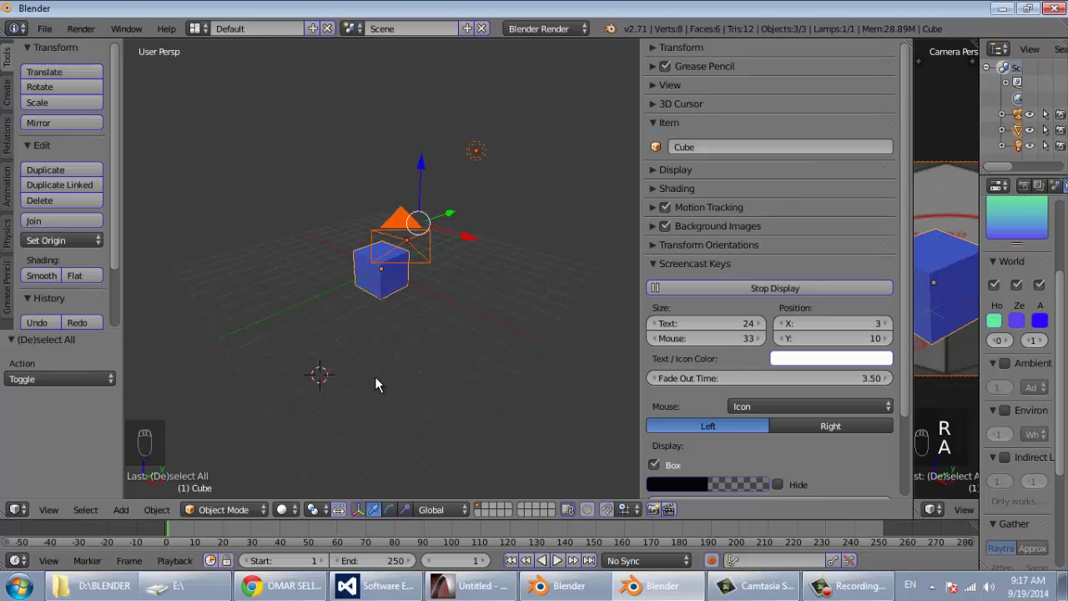
{"action": "key", "text": "KP_0"}
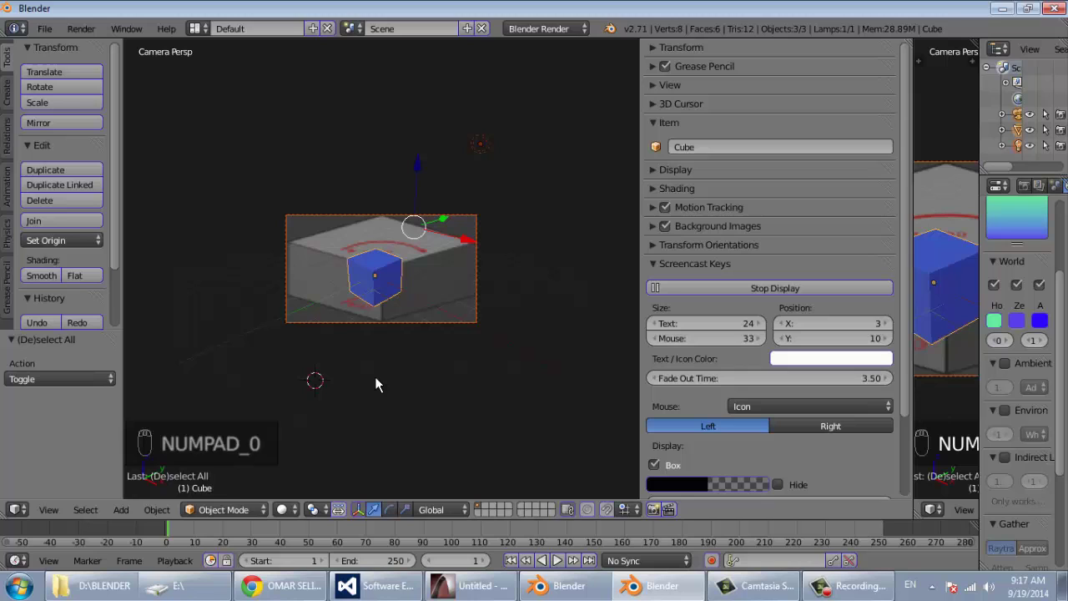
{"action": "key", "text": "KP_3"}
{"action": "key", "text": "KP_8"}
End on the front orthographic view of the cube scene via numpad 7, 6, 4 and 1
{"action": "key", "text": "KP_7"}
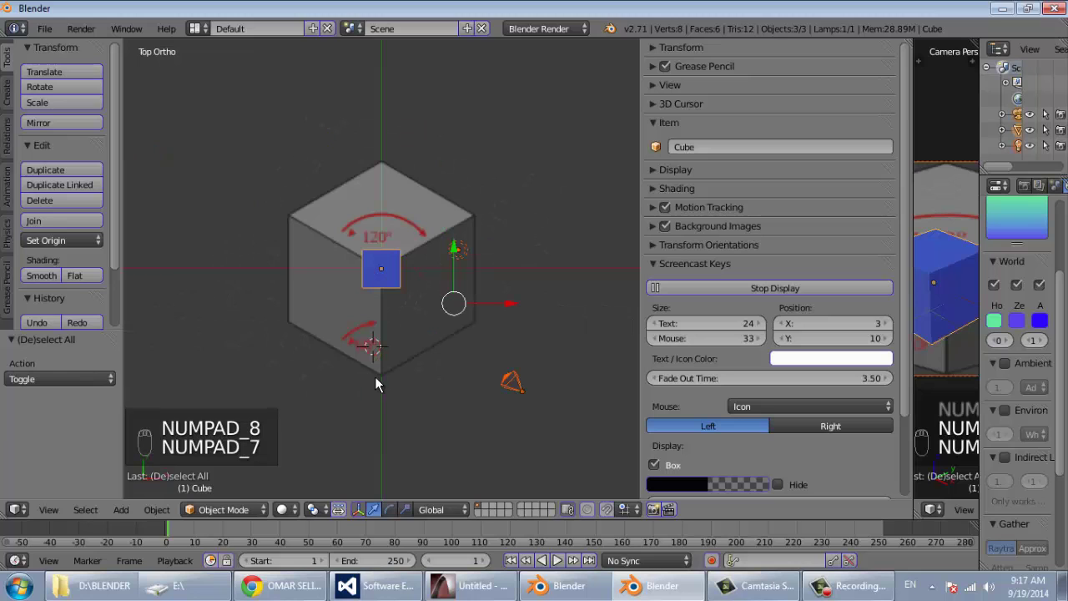
{"action": "key", "text": "KP_6"}
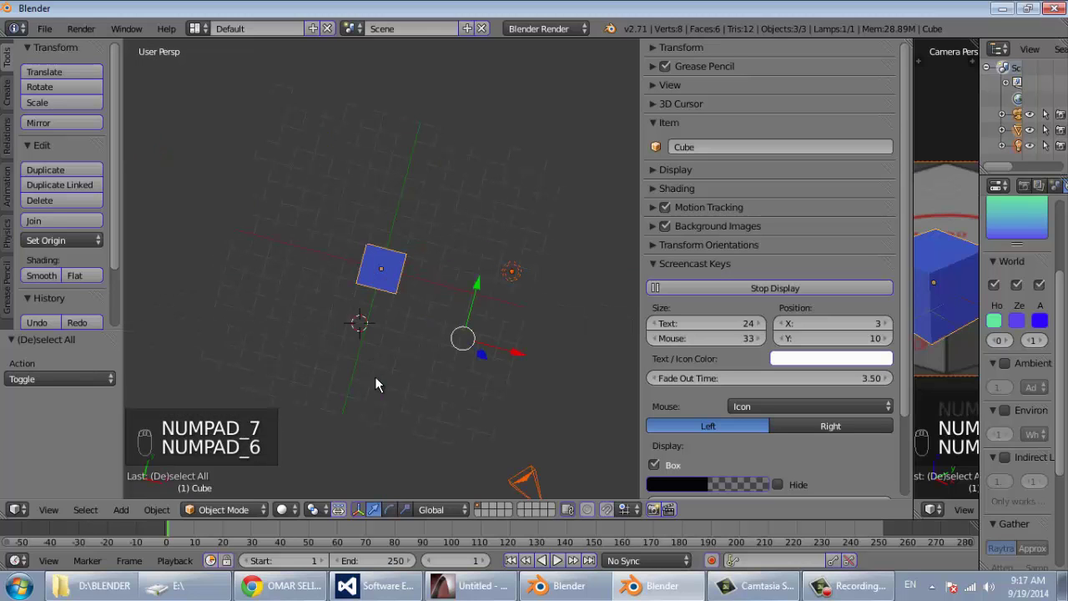
{"action": "key", "text": "KP_4"}
{"action": "key", "text": "KP_1"}
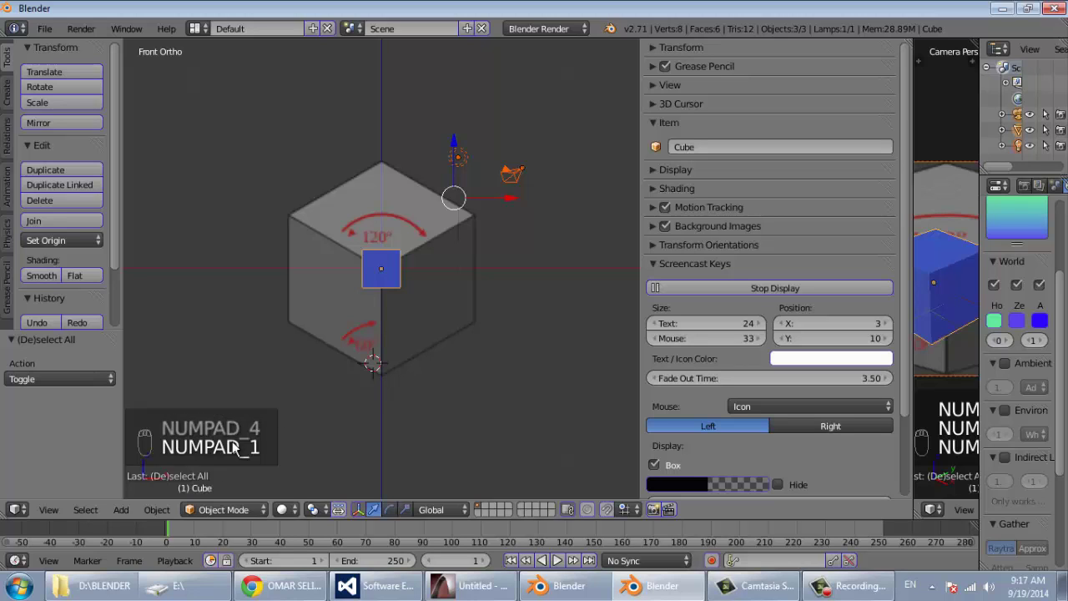